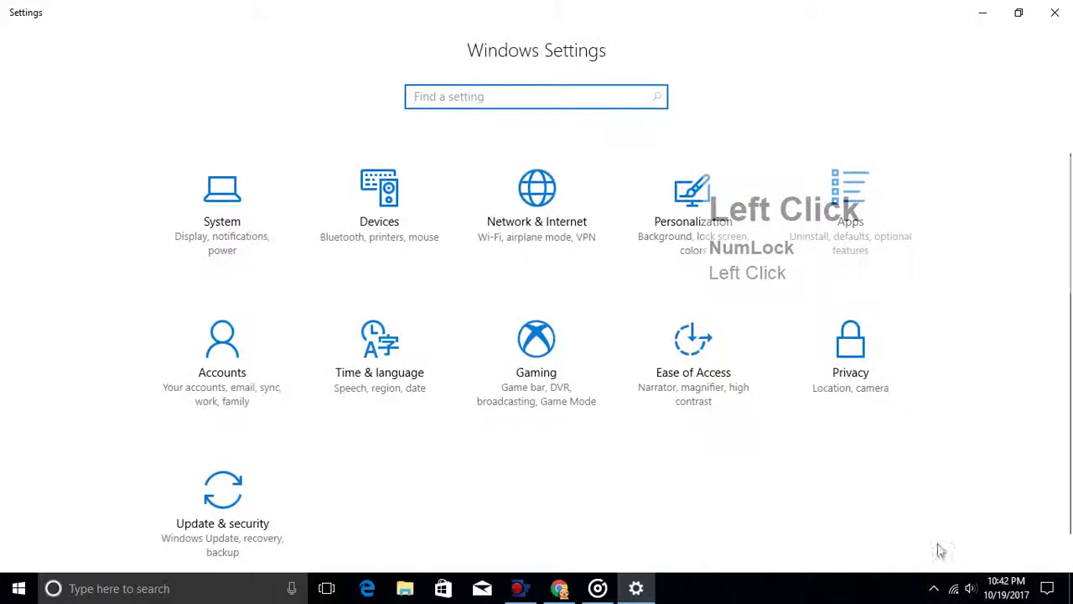
Step: Go to Update & security to reach the Windows Update page
click(218, 503)
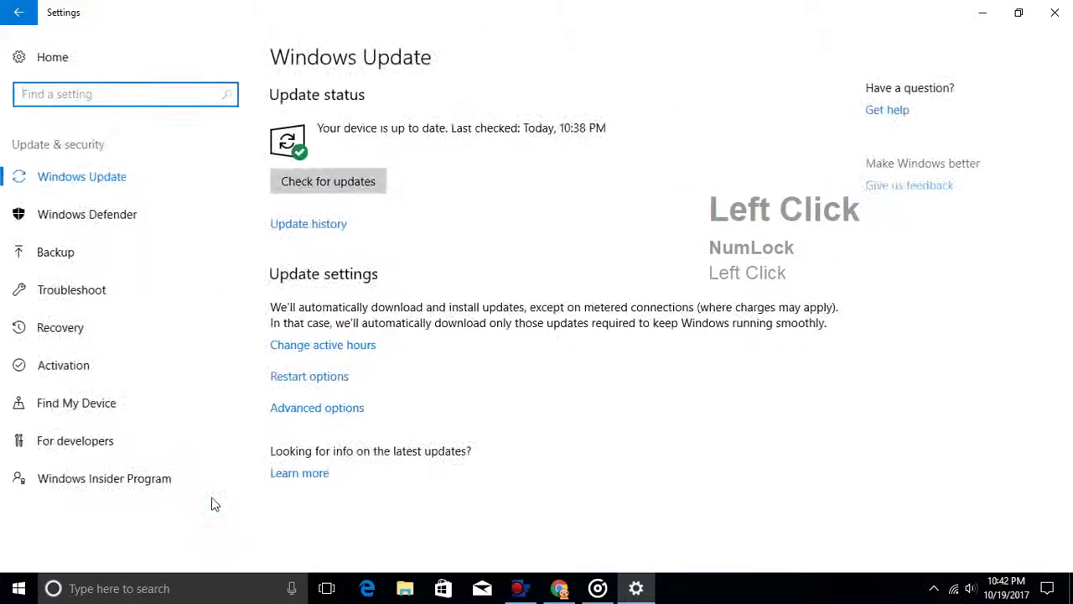
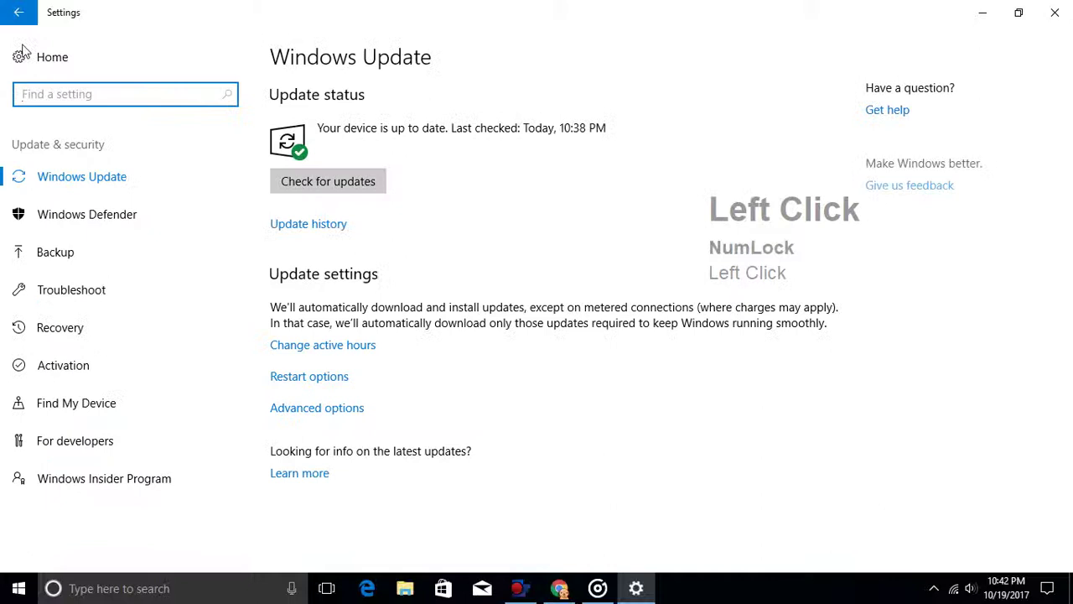
Step: Go to Advanced options and scroll to the Pause Updates section
click(300, 417)
scroll(down, 3)
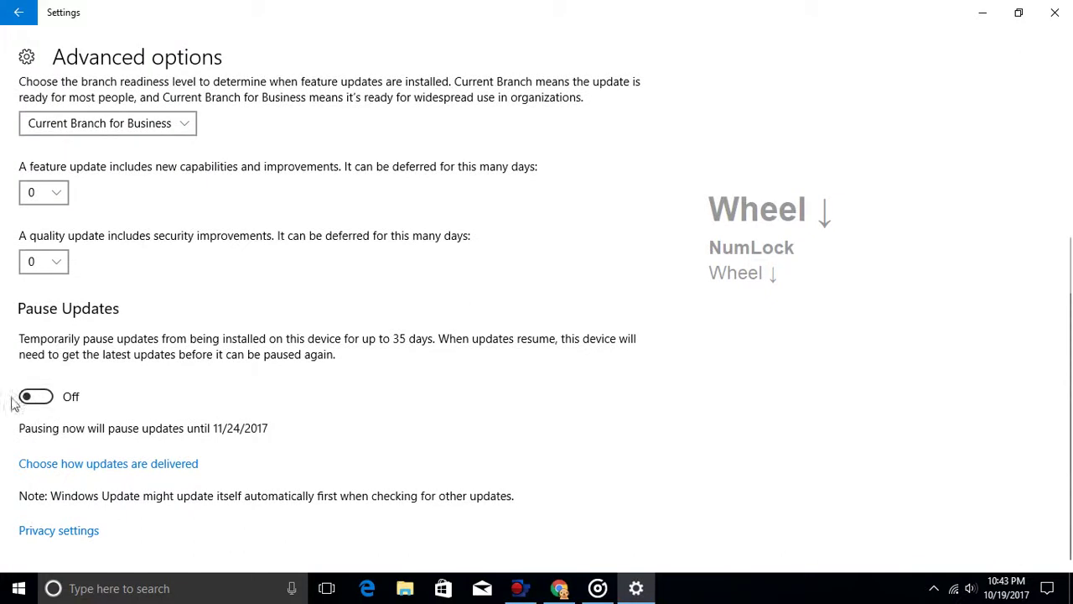
drag(21, 321, 305, 349)
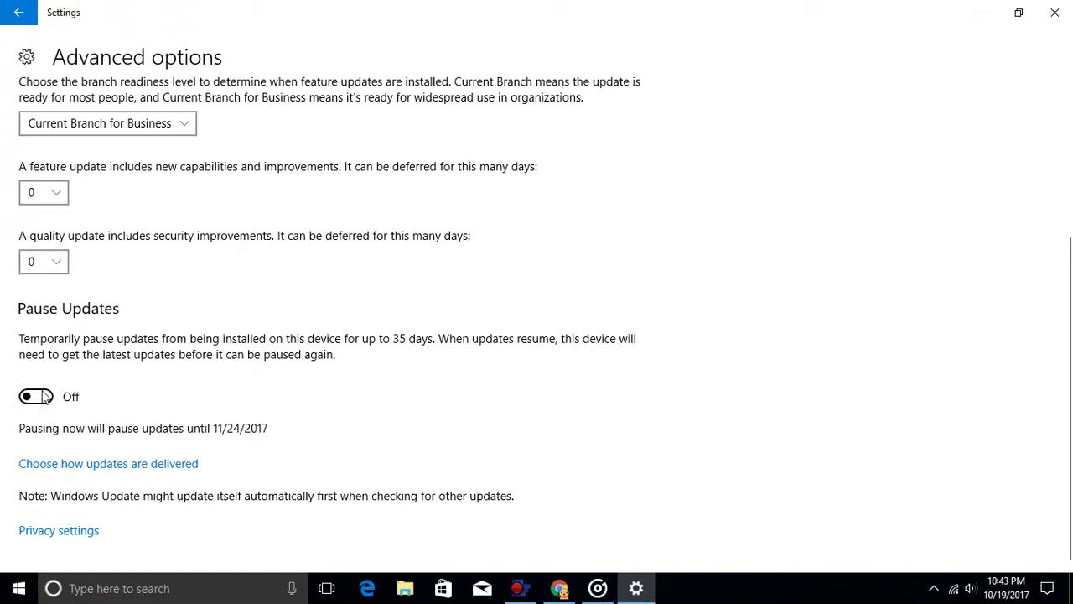
Step: Switch Pause Updates to On, pausing updates until 11/24/2017
scroll(down, 3)
click(61, 402)
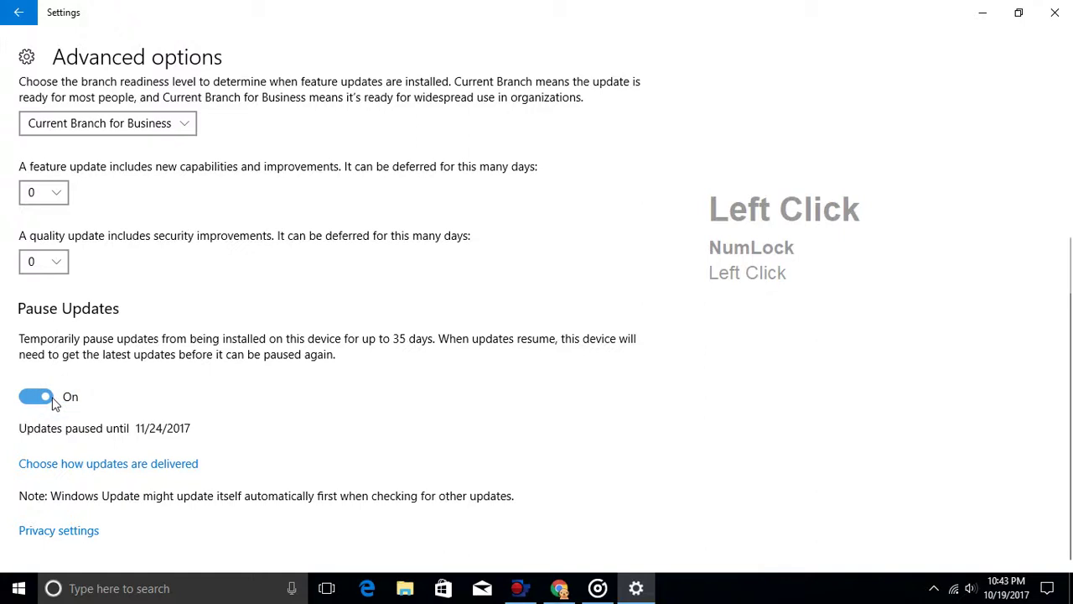
click(165, 408)
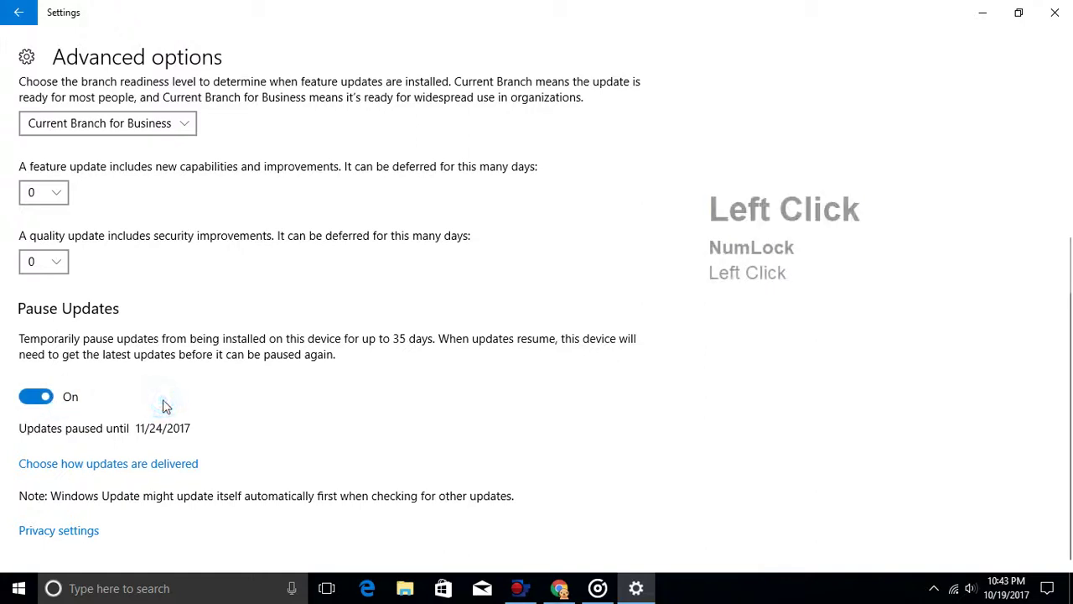
scroll(down, 3)
scroll(up, 3)
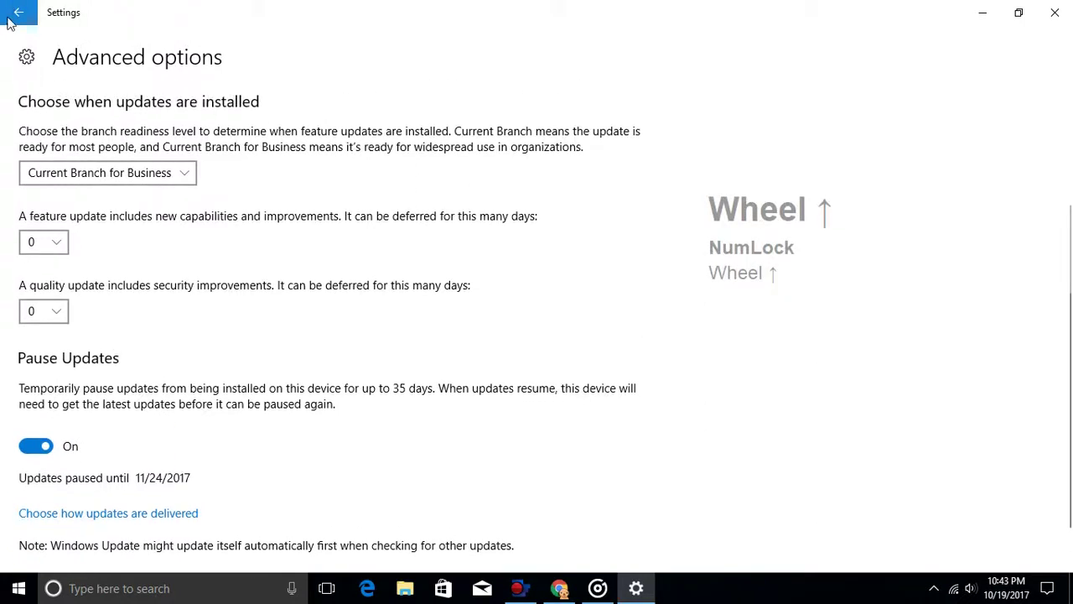